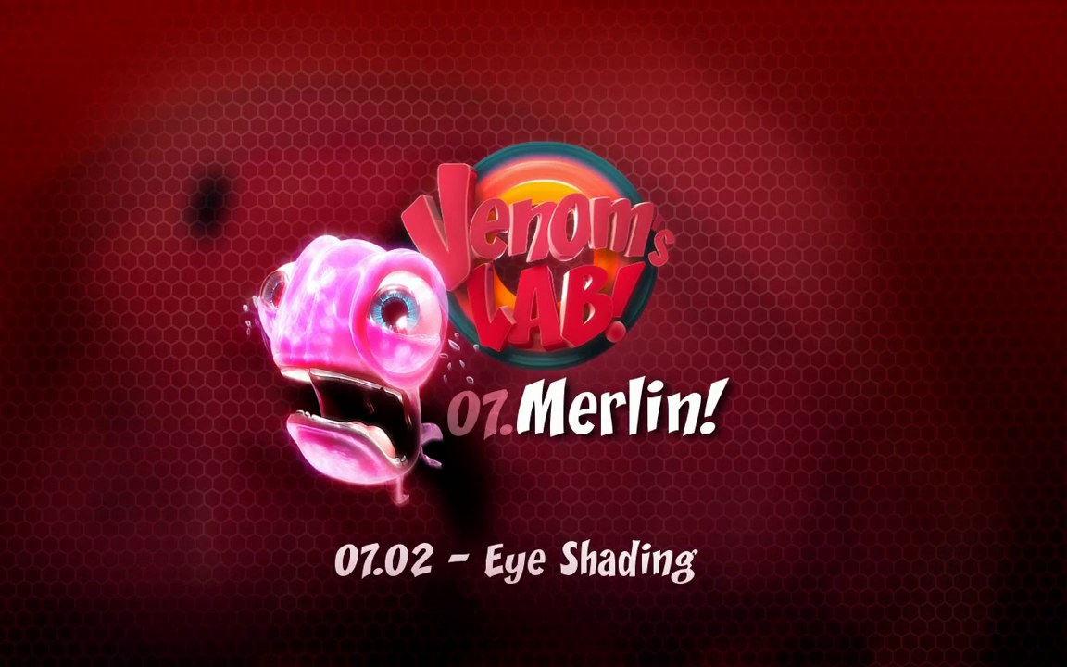
Step: Raise the spot lamp 11 units along Z above the eyeball, clearing its location and rotation first
{"action": "key", "text": "z"}
{"action": "scroll", "scroll_direction": "down", "scroll_amount": 3}
{"action": "key", "text": "alt+g"}
{"action": "key", "text": "alt+r"}
{"action": "middle_click", "coordinate": [890, 425]}
{"action": "scroll", "scroll_direction": "down", "scroll_amount": 3}
Step: Arrange the 3D view, camera view and render result side by side around the eyeball
{"action": "middle_click", "coordinate": [736, 491]}
{"action": "key", "text": "g"}
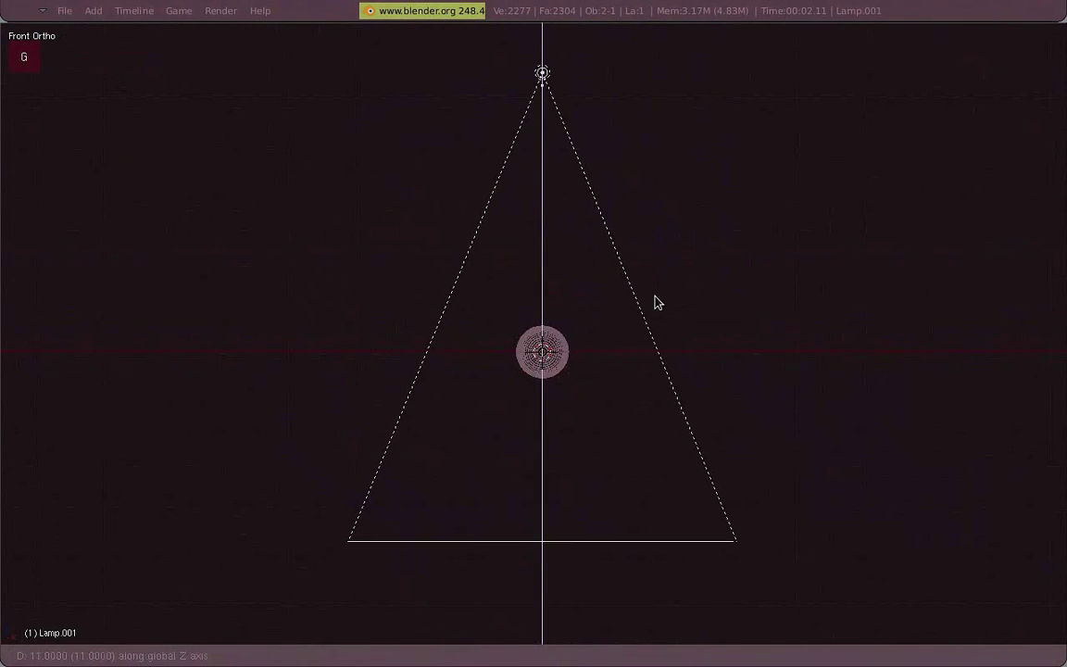
{"action": "key", "text": "."}
{"action": "key", "text": "r"}
{"action": "scroll", "scroll_direction": "up", "scroll_amount": 3}
{"action": "key", "text": "alt+z"}
{"action": "key", "text": "r"}
{"action": "key", "text": "KP_3"}
{"action": "key", "text": "z"}
{"action": "scroll", "scroll_direction": "down", "scroll_amount": 3}
Step: Duplicate the spot lamp and aim the second one at the eyeball from top and front views
{"action": "key", "text": "shift+d"}
{"action": "key", "text": "alt+g"}
{"action": "scroll", "scroll_direction": "up", "scroll_amount": 3}
{"action": "key", "text": "r"}
{"action": "key", "text": "KP_7"}
{"action": "key", "text": "KP_1"}
{"action": "scroll", "scroll_direction": "up", "scroll_amount": 3}
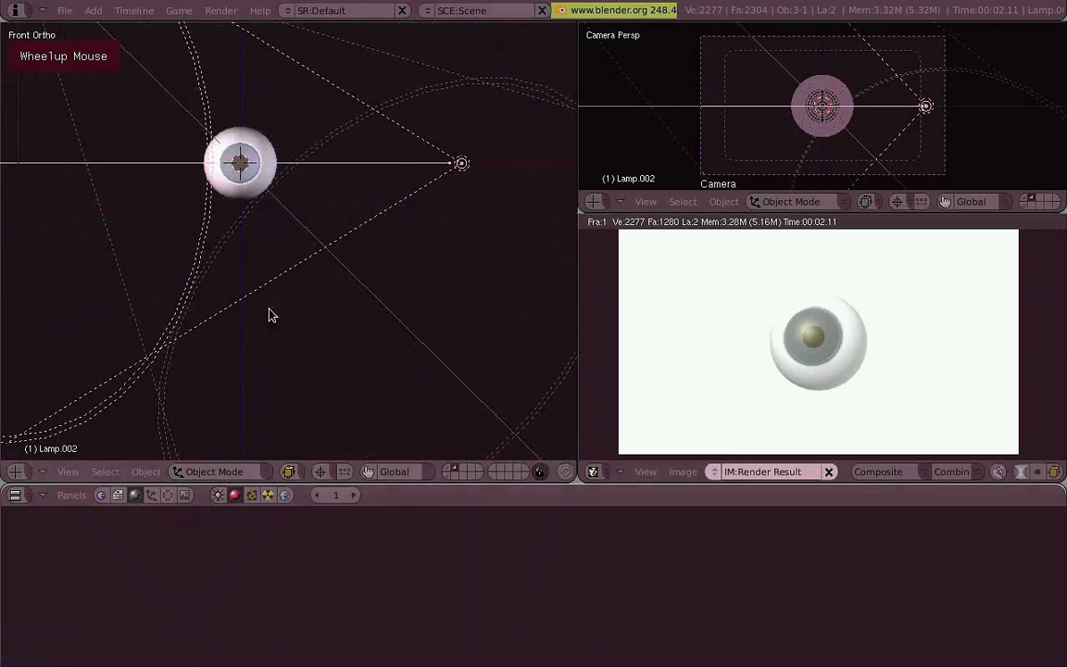
Step: Set the hemi lamp Energy to 0.39 and select the spot lamp for shadow settings
{"action": "right_click", "coordinate": [329, 232]}
{"action": "middle_click", "coordinate": [332, 243]}
{"action": "right_click", "coordinate": [442, 312]}
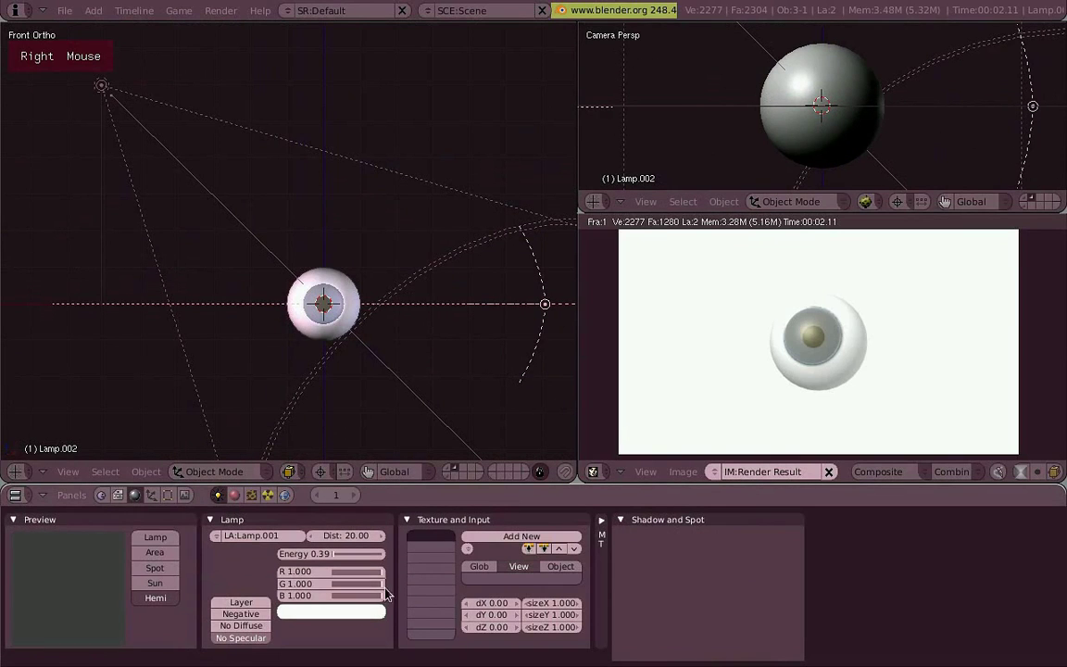
{"action": "right_click", "coordinate": [246, 204]}
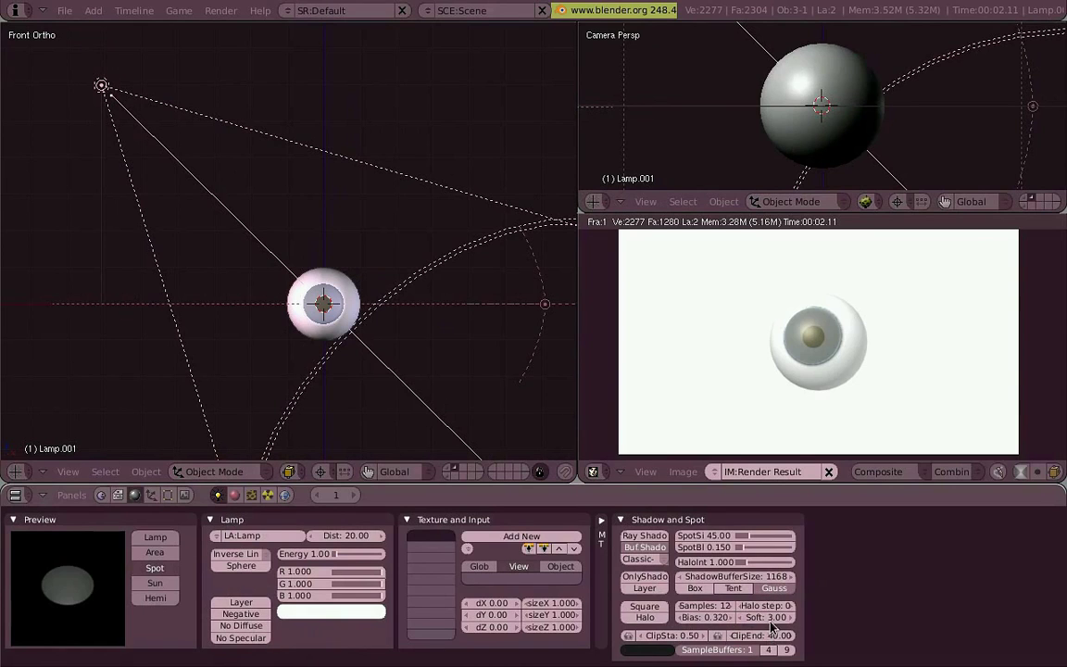
Step: Give the spot lamp ShadowBufferSize 1168, Samples 12, Bias 0.32, Soft 10 and SpotSi 14.87
{"action": "key", "text": "w"}
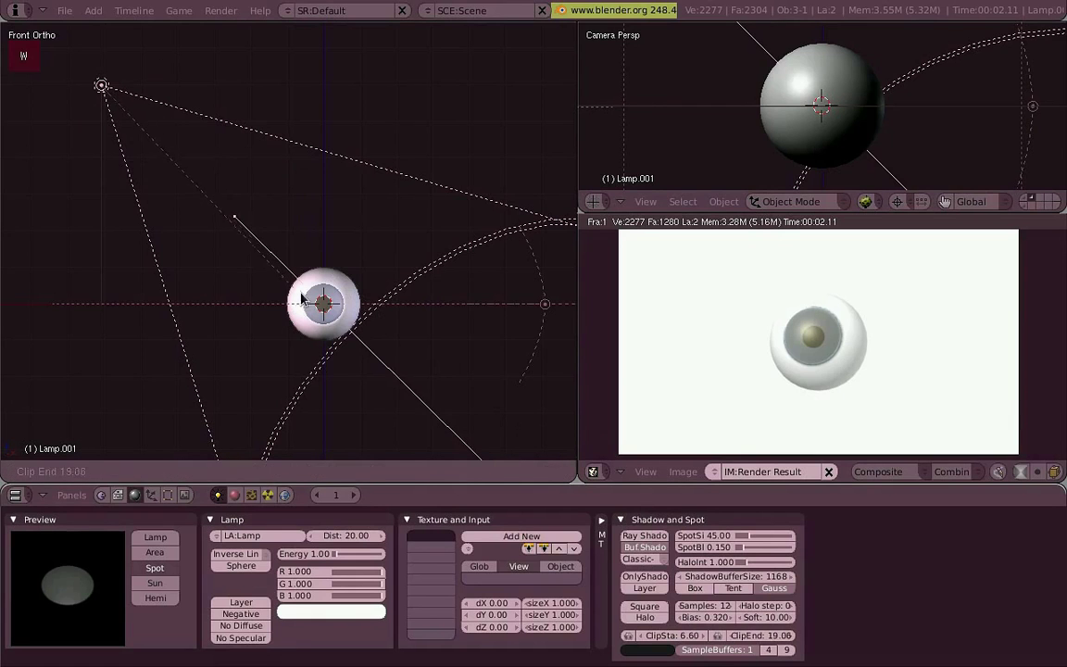
{"action": "scroll", "scroll_direction": "down", "scroll_amount": 3}
{"action": "key", "text": "w"}
{"action": "middle_click", "coordinate": [388, 253]}
{"action": "key", "text": "KP_1"}
{"action": "scroll", "scroll_direction": "up", "scroll_amount": 3}
{"action": "key", "text": "a"}
{"action": "scroll", "scroll_direction": "down", "scroll_amount": 3}
{"action": "middle_click", "coordinate": [445, 333]}
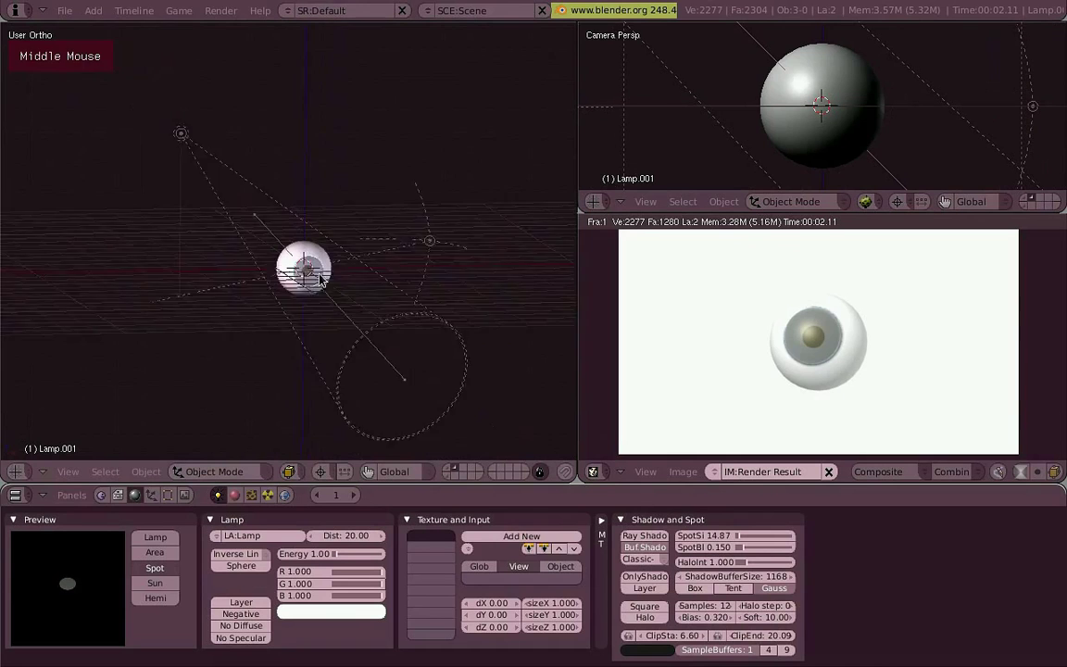
{"action": "key", "text": "KP_1"}
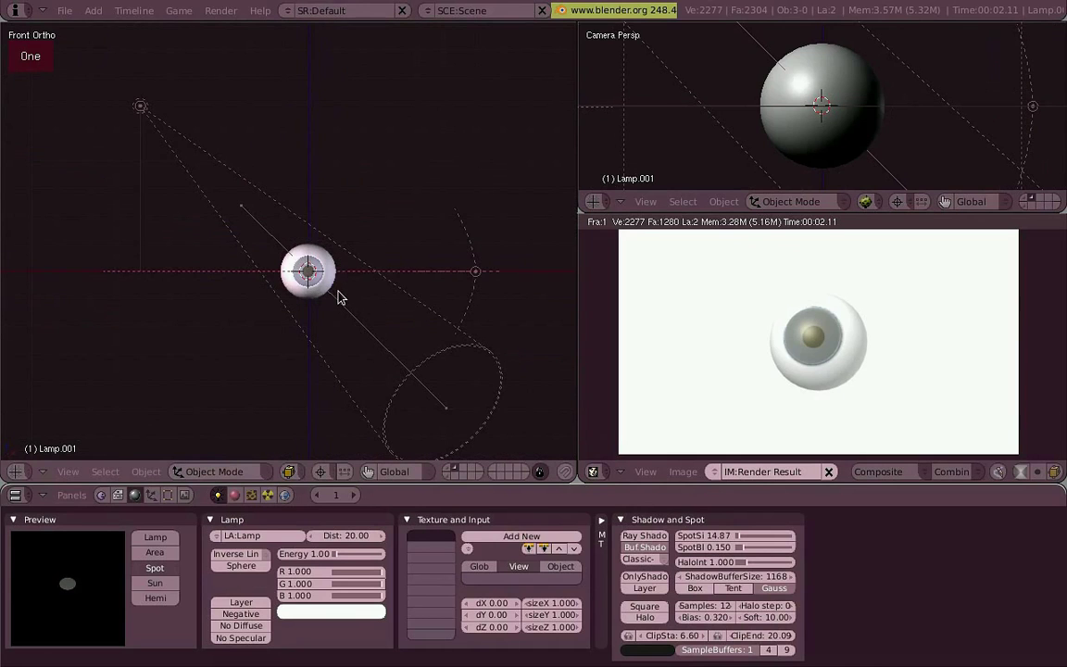
Step: Review the eye_cornea material on the sphere and re-render the grey eyeball on black
{"action": "scroll", "scroll_direction": "up", "scroll_amount": 3}
{"action": "scroll", "scroll_direction": "down", "scroll_amount": 3}
{"action": "middle_click", "coordinate": [447, 316]}
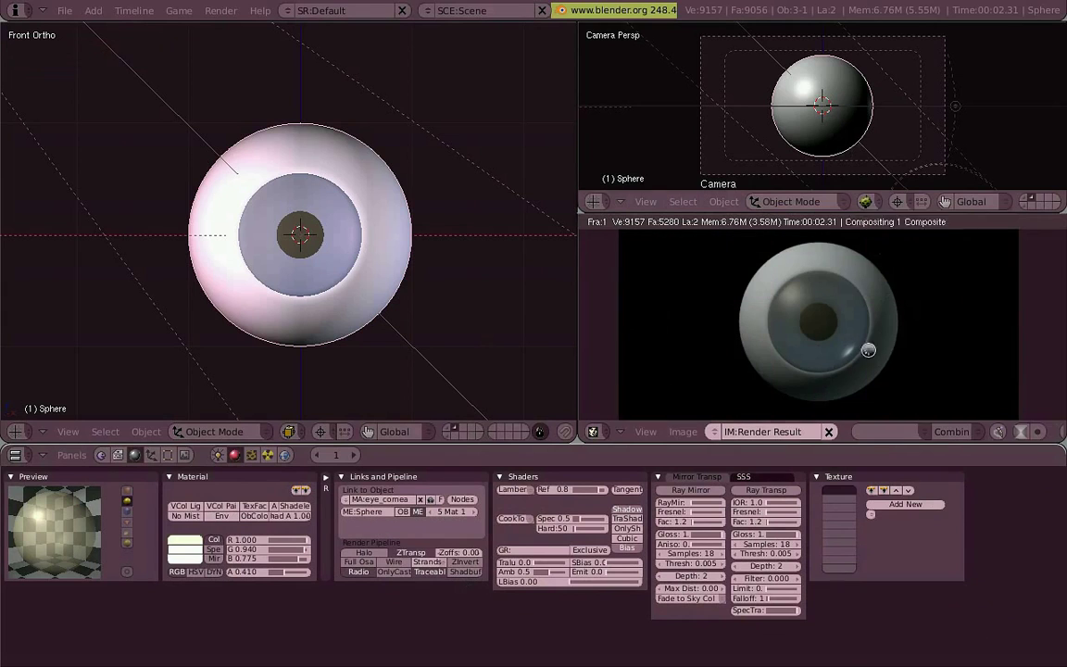
{"action": "key", "text": "3"}
{"action": "key", "text": "z"}
{"action": "scroll", "scroll_direction": "up", "scroll_amount": 3}
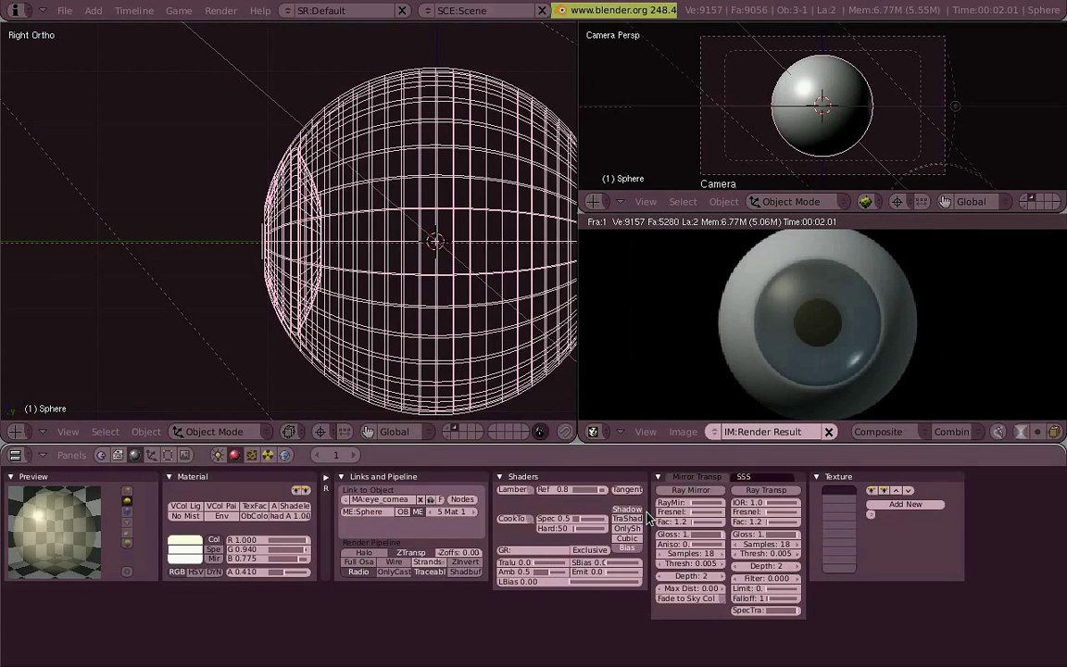
{"action": "key", "text": "1"}
Step: Add a cube mesh and place it beside the eyeball
{"action": "scroll", "scroll_direction": "down", "scroll_amount": 3}
{"action": "key", "text": "a"}
{"action": "key", "text": "KP_3"}
{"action": "key", "text": "g"}
{"action": "key", "text": "KP_1"}
{"action": "key", "text": "KP_3"}
{"action": "key", "text": "z"}
{"action": "middle_click", "coordinate": [355, 255]}
Step: Enable Blender GLSL Materials and delete the cube next to the eye
{"action": "key", "text": "KP_3"}
{"action": "key", "text": "g"}
{"action": "key", "text": "KP_1"}
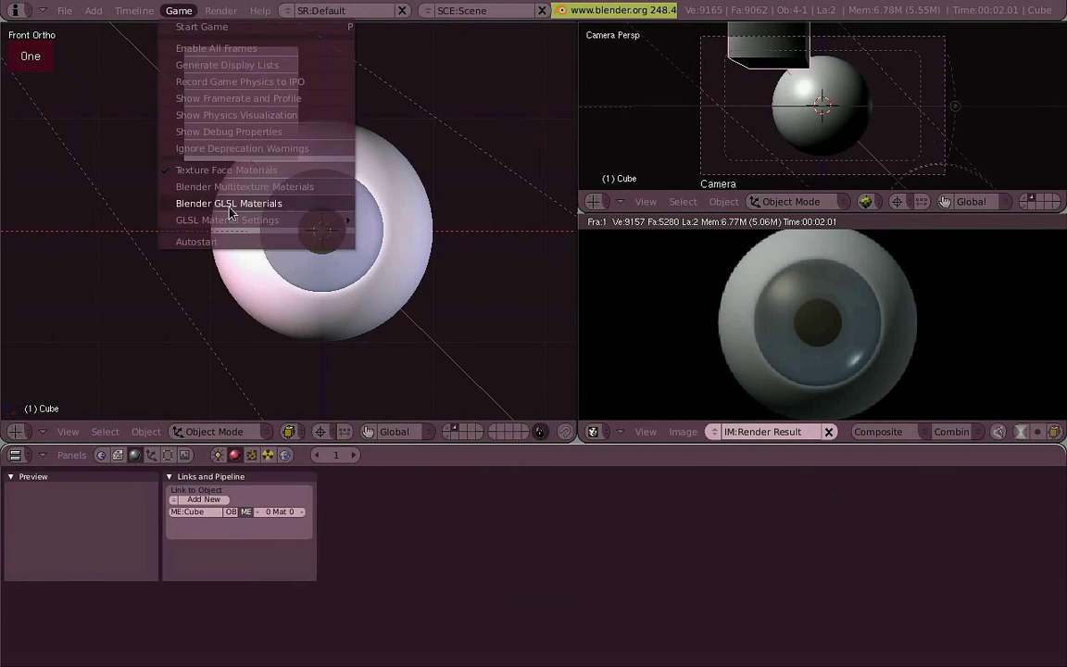
{"action": "key", "text": "g"}
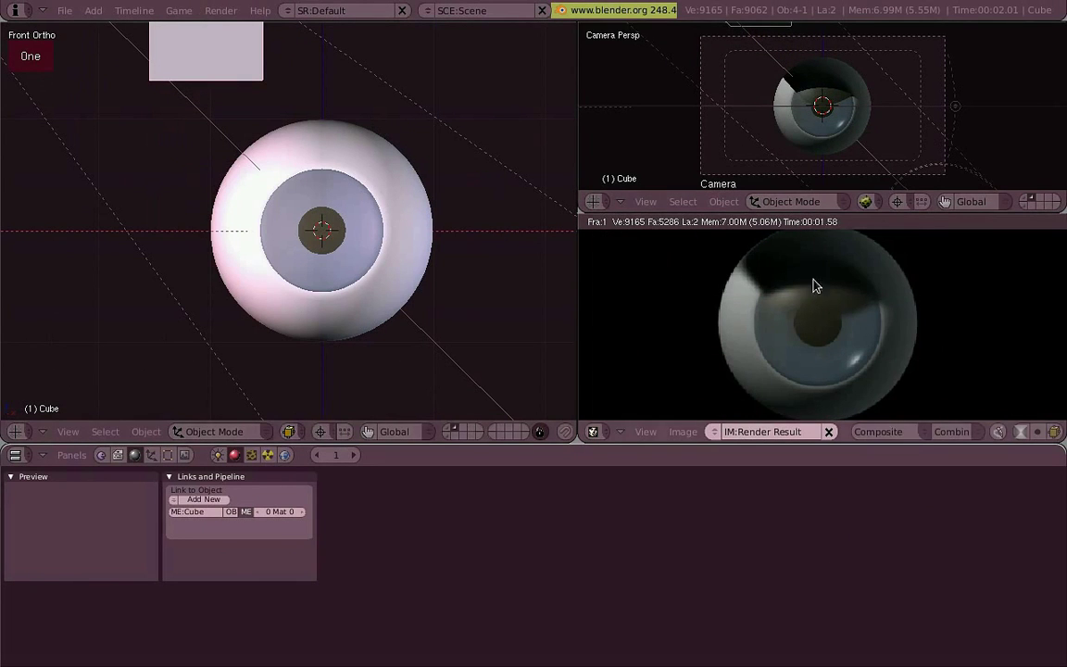
{"action": "right_click", "coordinate": [437, 252]}
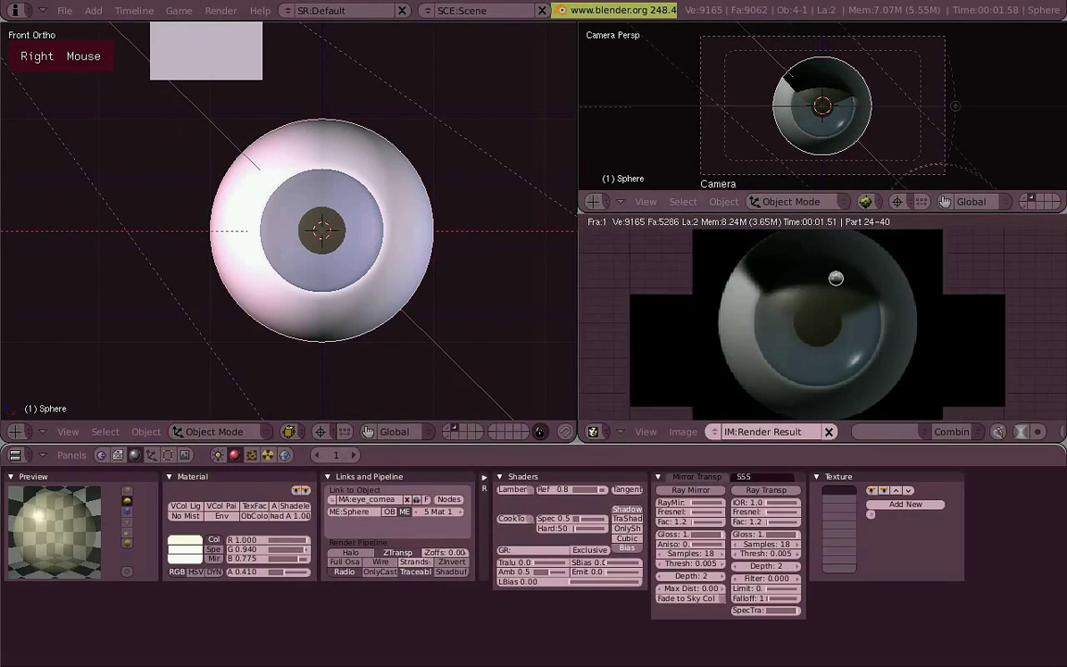
{"action": "scroll", "scroll_direction": "down", "scroll_amount": 3}
{"action": "key", "text": "x"}
Step: Add an Image texture named merlin_iris loading merlin_iris.png to the eye material
{"action": "right_click", "coordinate": [309, 127]}
{"action": "key", "text": "x"}
{"action": "key", "text": "z"}
{"action": "scroll", "scroll_direction": "up", "scroll_amount": 3}
Step: Set the eye material Col to R 0.535 G 0.663 B 0.881 and show the iris in Textured draw
{"action": "right_click", "coordinate": [408, 156]}
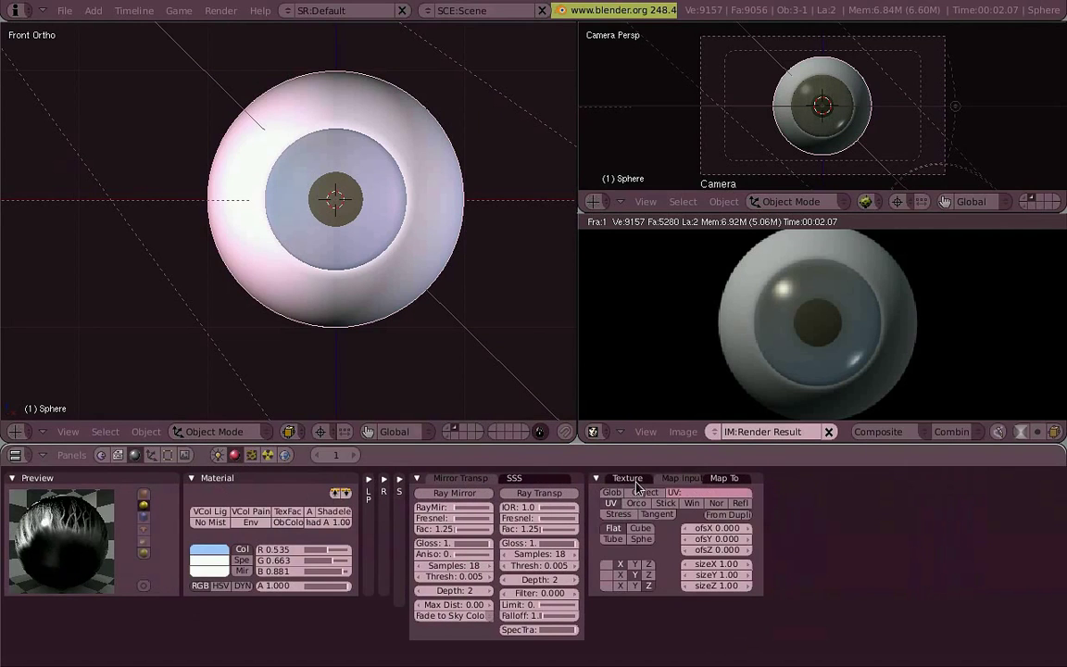
{"action": "scroll", "scroll_direction": "up", "scroll_amount": 3}
{"action": "key", "text": "alt+z"}
{"action": "middle_click", "coordinate": [446, 277]}
{"action": "key", "text": "KP_1"}
{"action": "scroll", "scroll_direction": "down", "scroll_amount": 3}
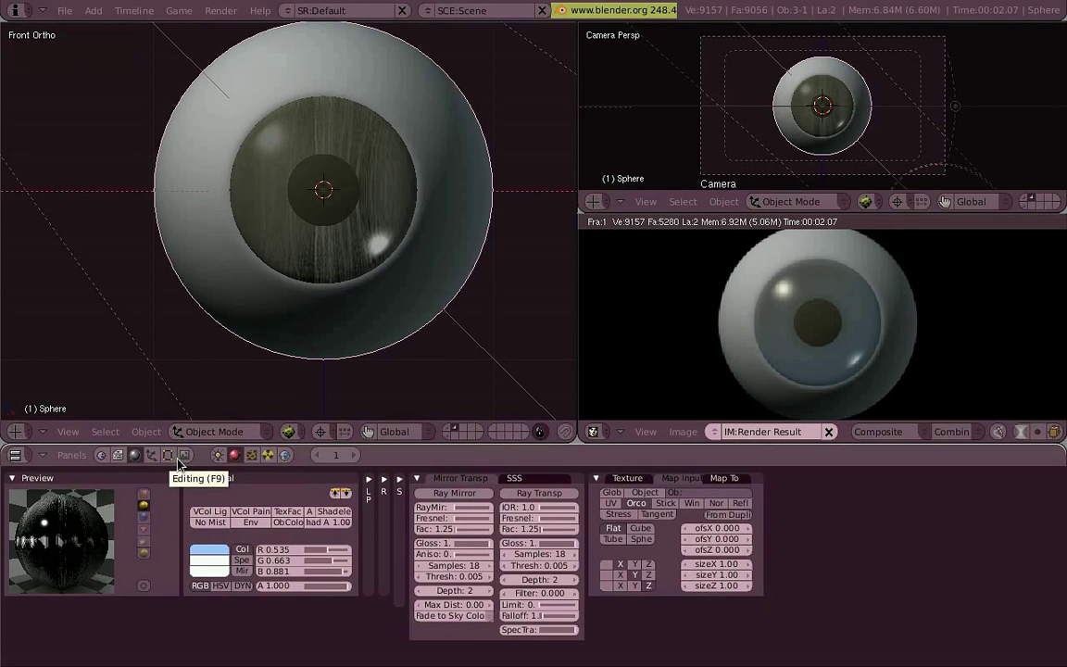
{"action": "scroll", "scroll_direction": "down", "scroll_amount": 3}
{"action": "middle_click", "coordinate": [463, 199]}
Step: Hide the cornea disc in Edit Mode and select the iris ring faces
{"action": "key", "text": "KP_1"}
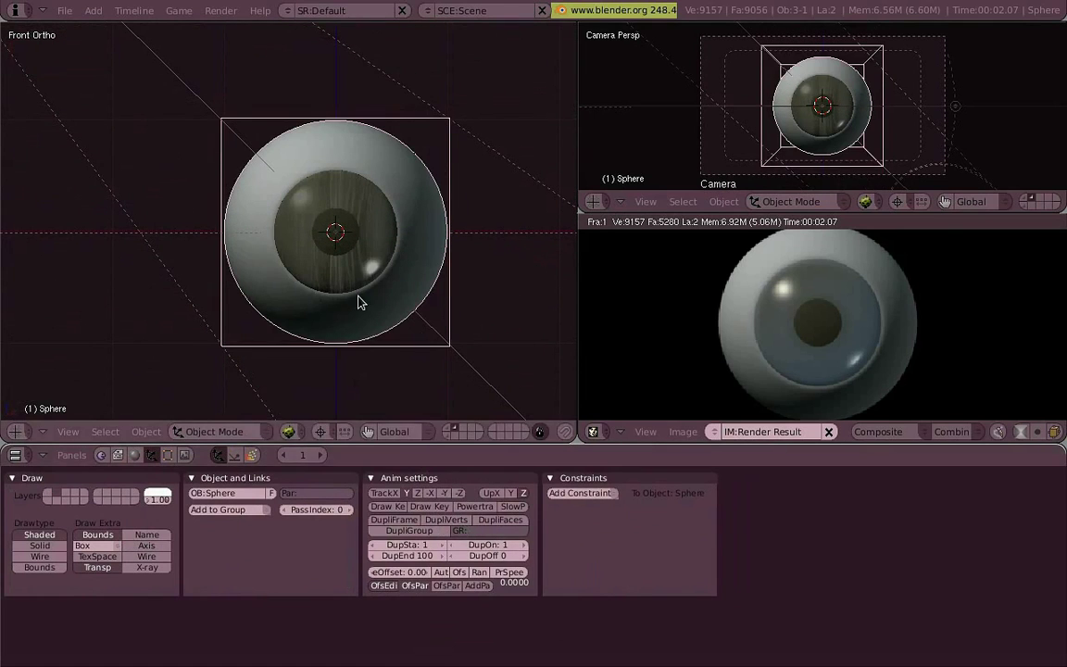
{"action": "key", "text": "s"}
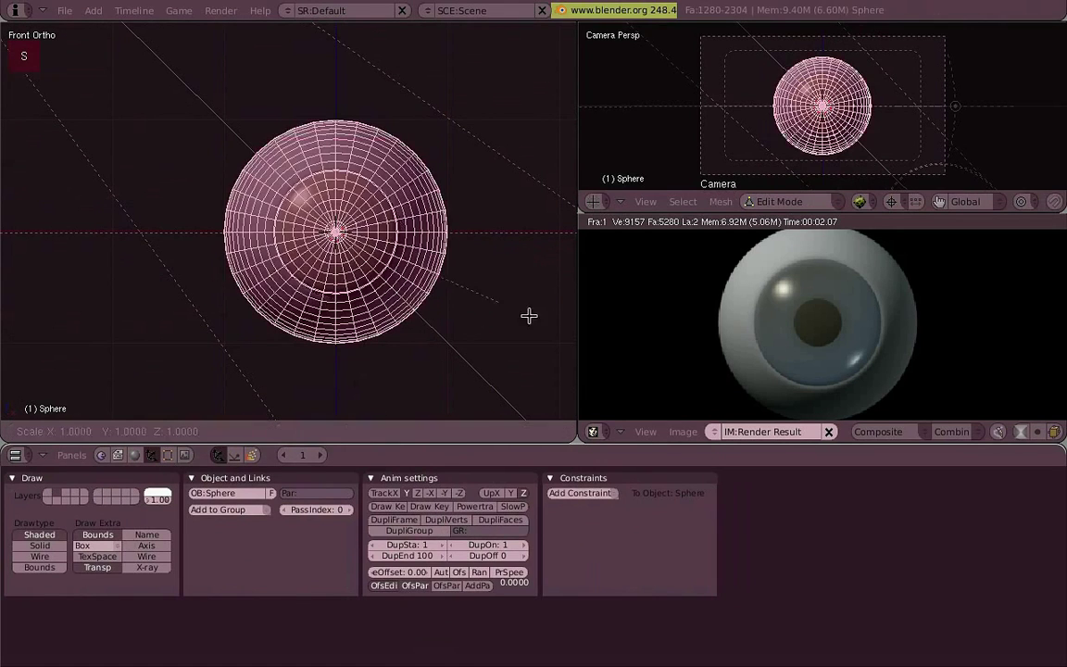
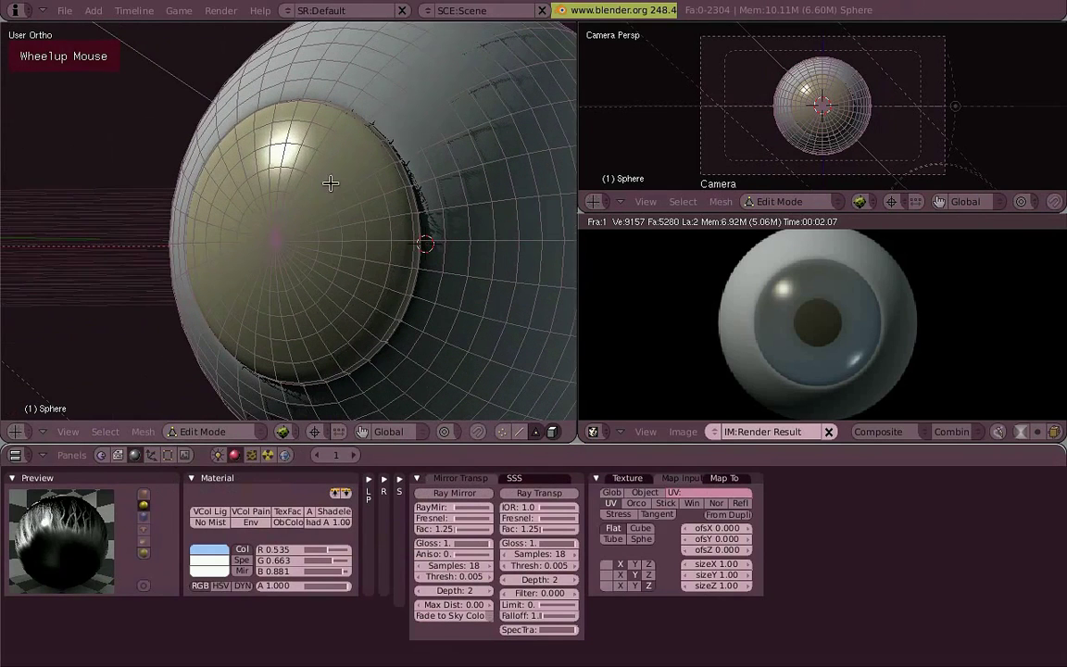
{"action": "key", "text": "l"}
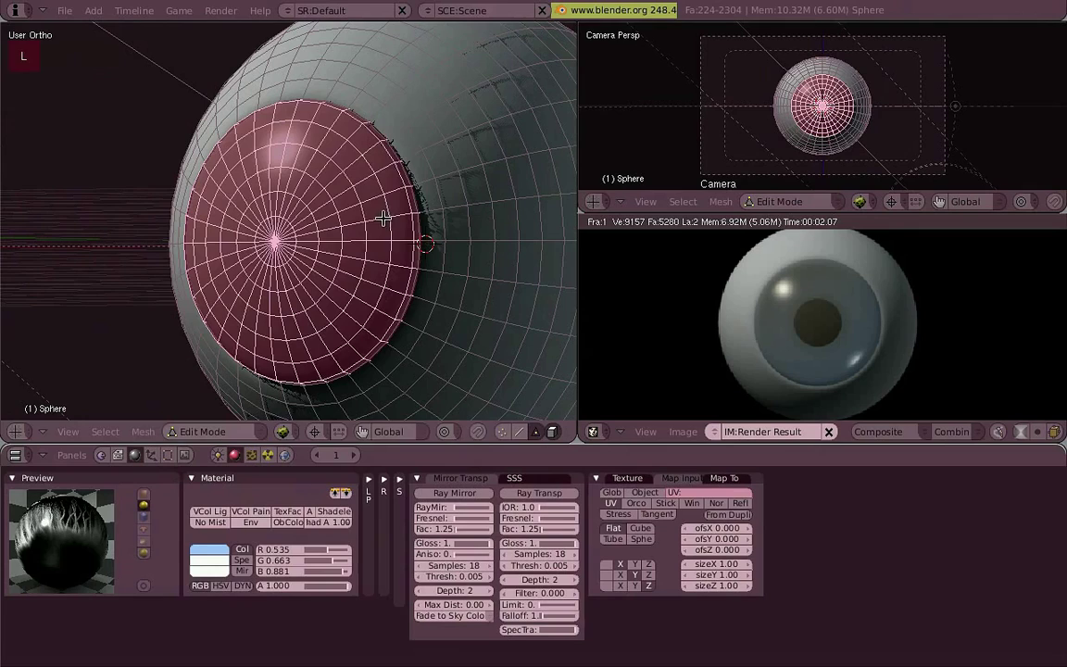
{"action": "key", "text": "g"}
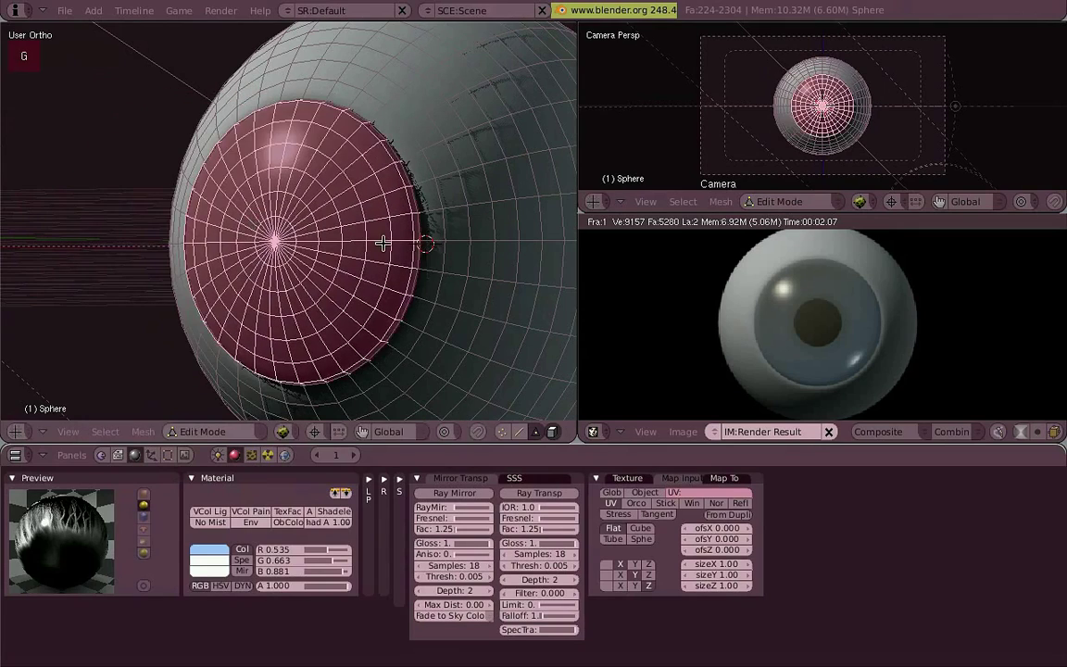
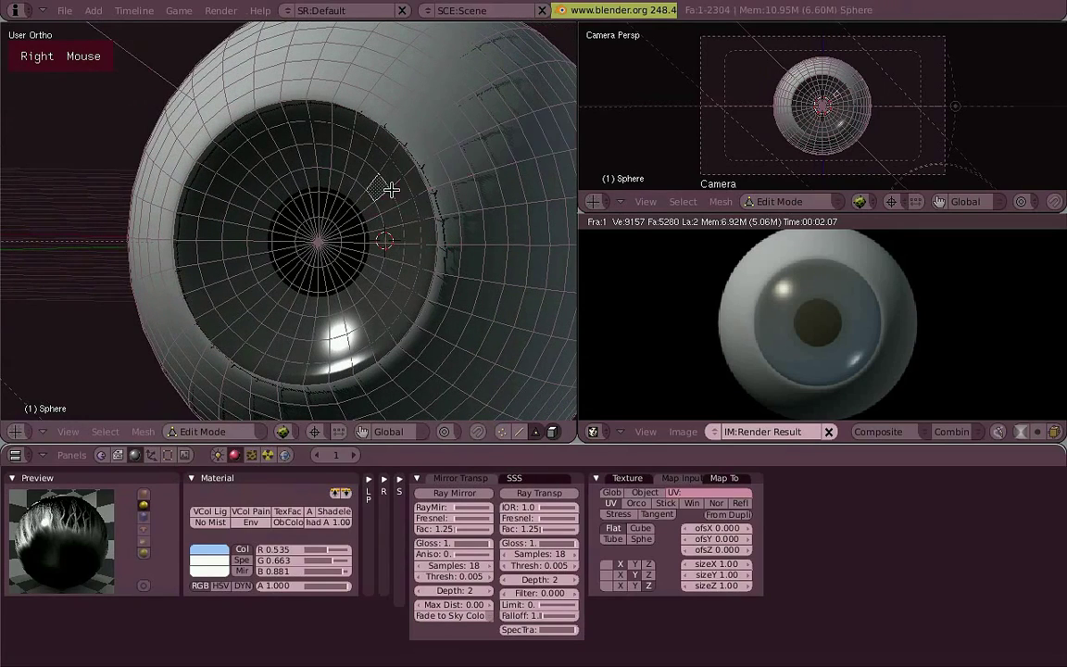
{"action": "key", "text": "l"}
{"action": "scroll", "scroll_direction": "up", "scroll_amount": 3}
{"action": "key", "text": "a"}
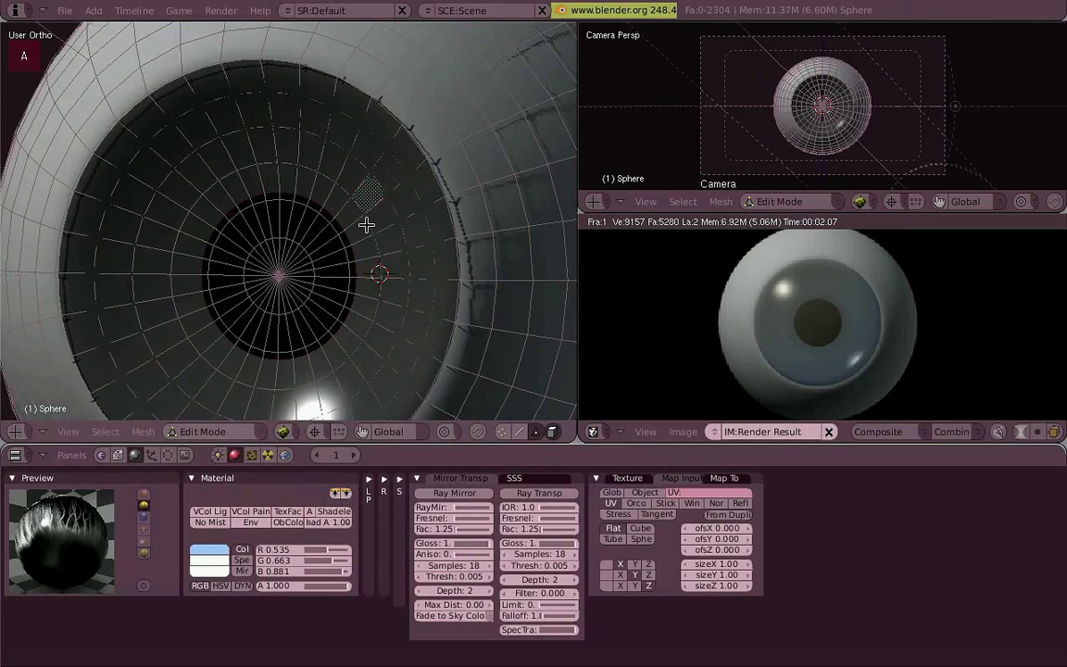
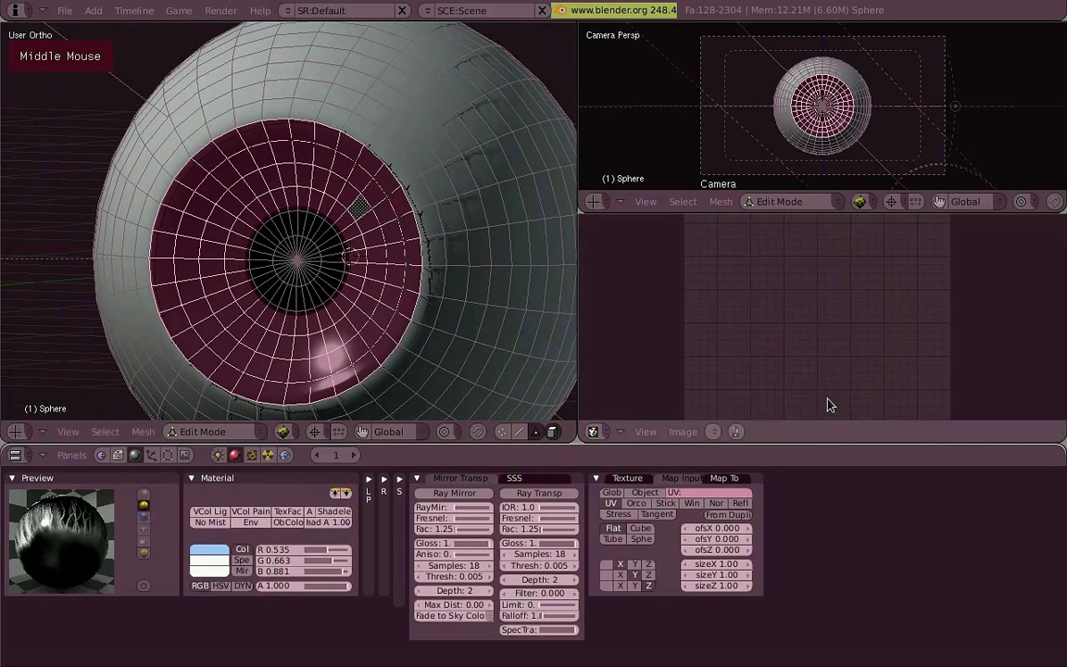
Step: Unwrap the iris faces and fit the ring-shaped UV layout in the UV/Image Editor
{"action": "key", "text": "u"}
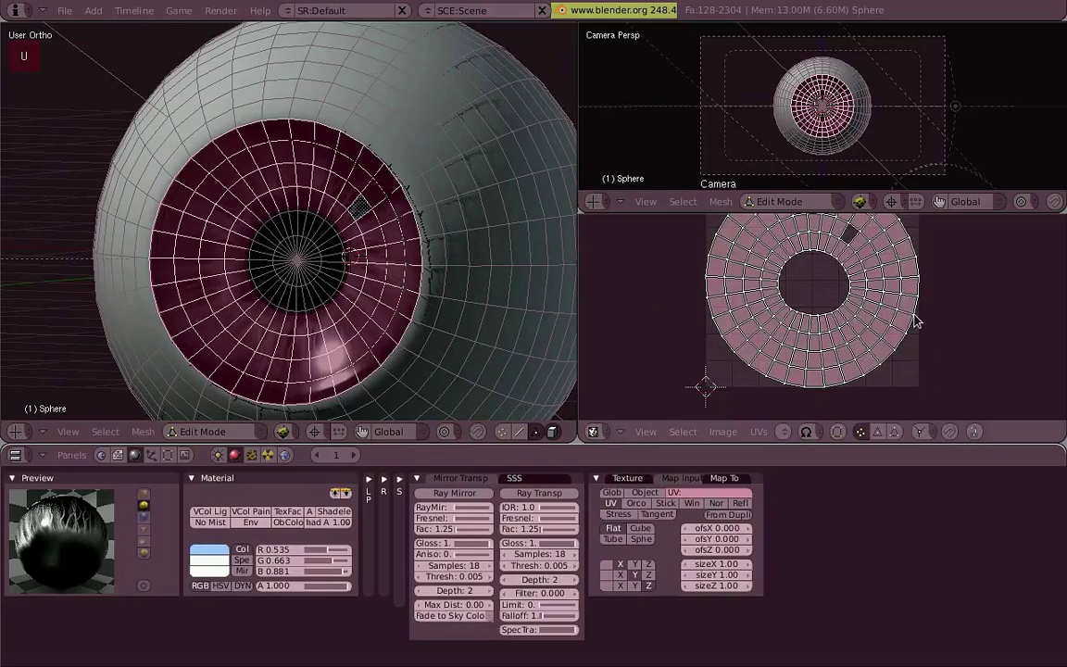
{"action": "key", "text": "u"}
{"action": "key", "text": "1"}
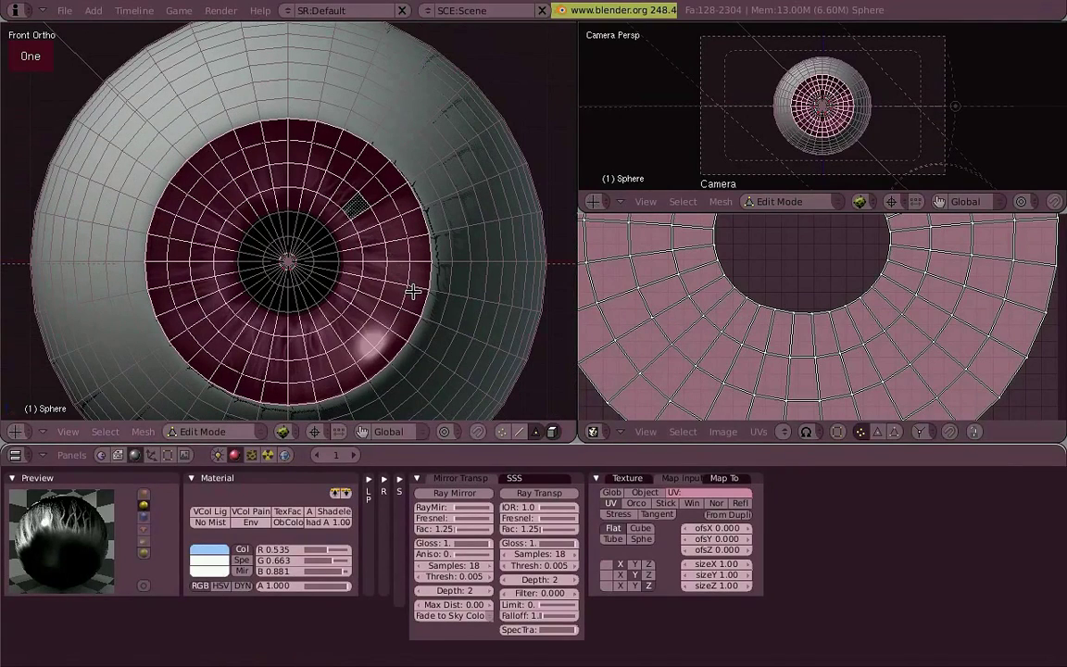
{"action": "key", "text": "u"}
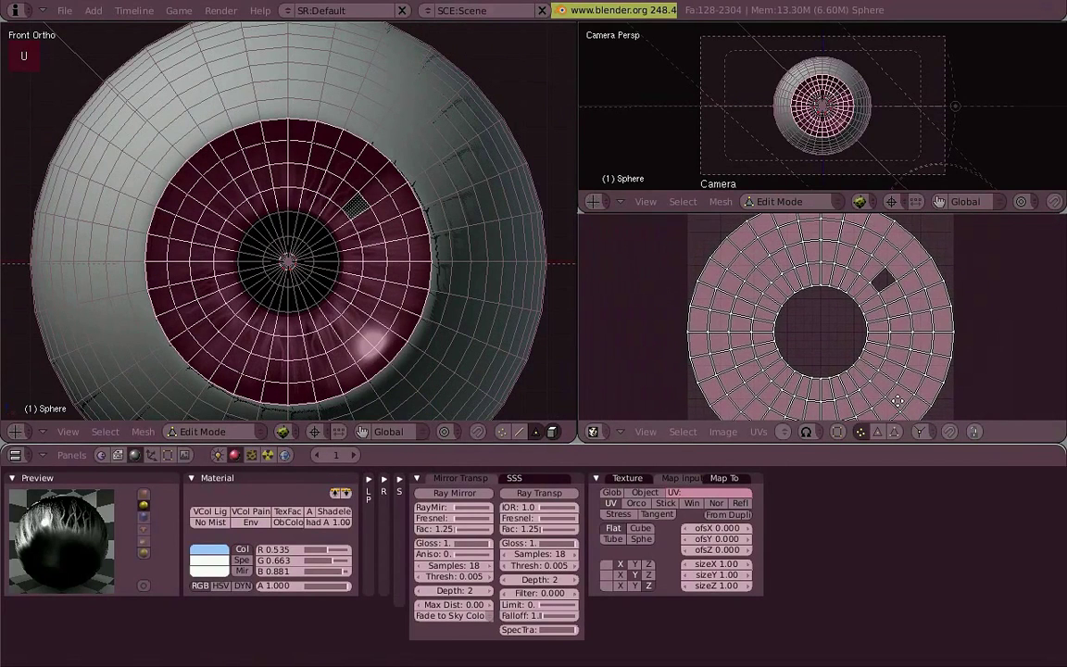
Step: Rename the eye mesh's UV Texture layer to iris in the Editing buttons
{"action": "scroll", "scroll_direction": "up", "scroll_amount": 3}
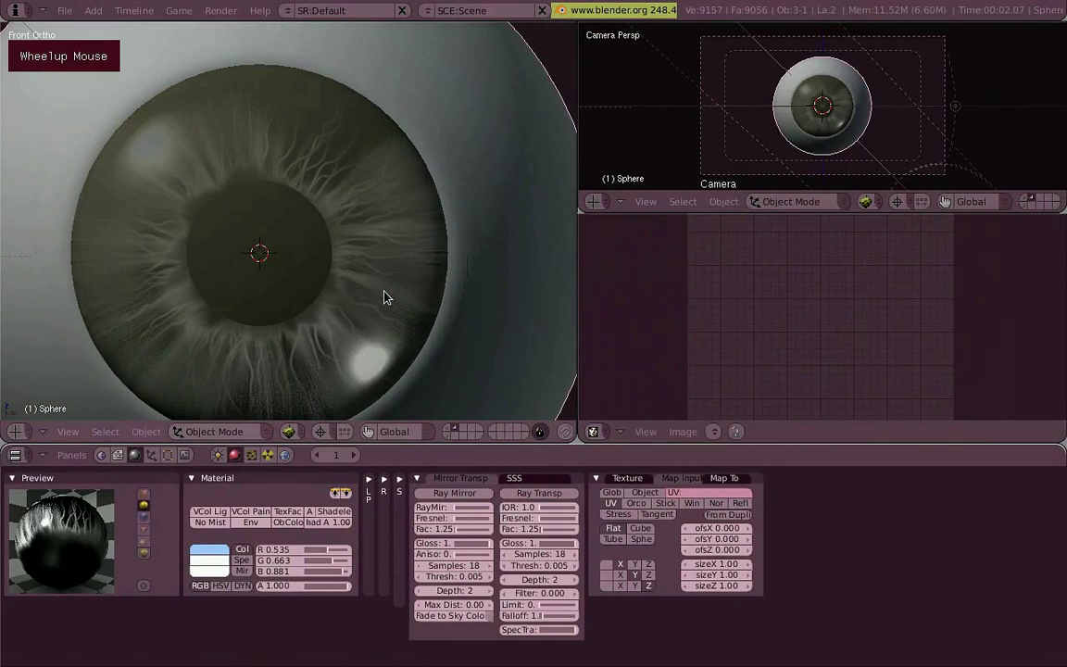
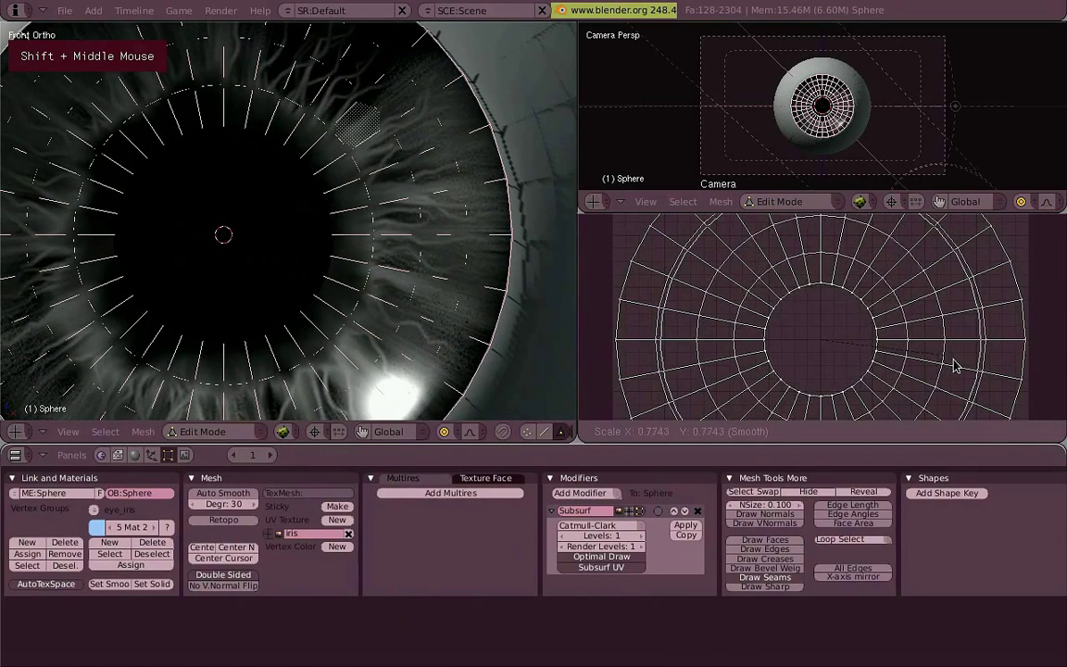
Step: Zoom the 3D View and return the textured eyeball to Object Mode
{"action": "scroll", "scroll_direction": "down", "scroll_amount": 3}
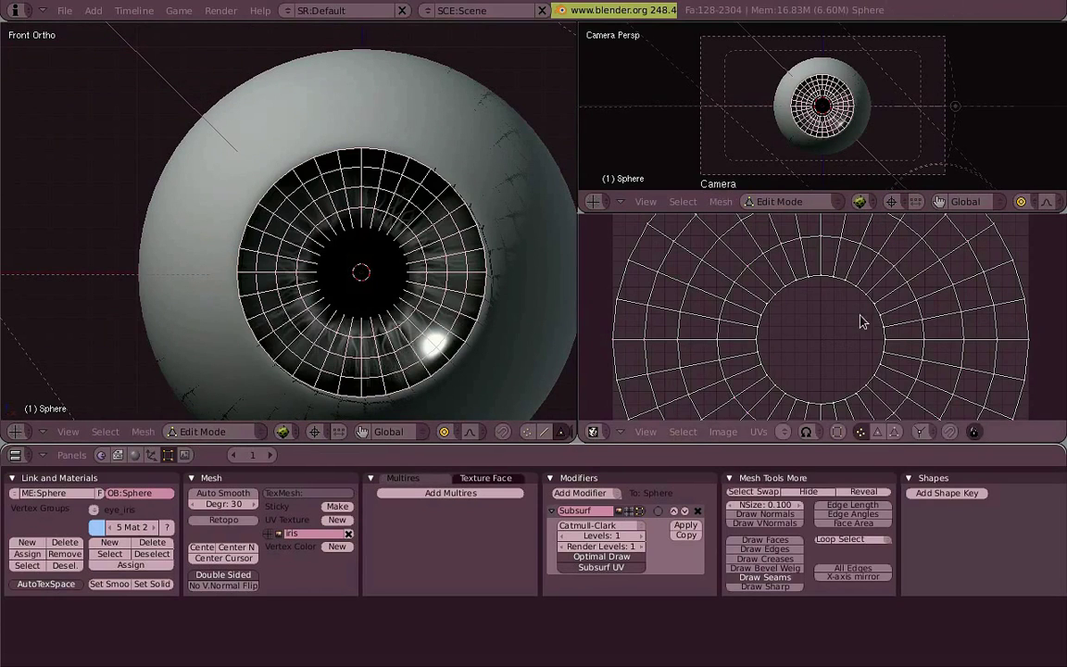
{"action": "scroll", "scroll_direction": "up", "scroll_amount": 3}
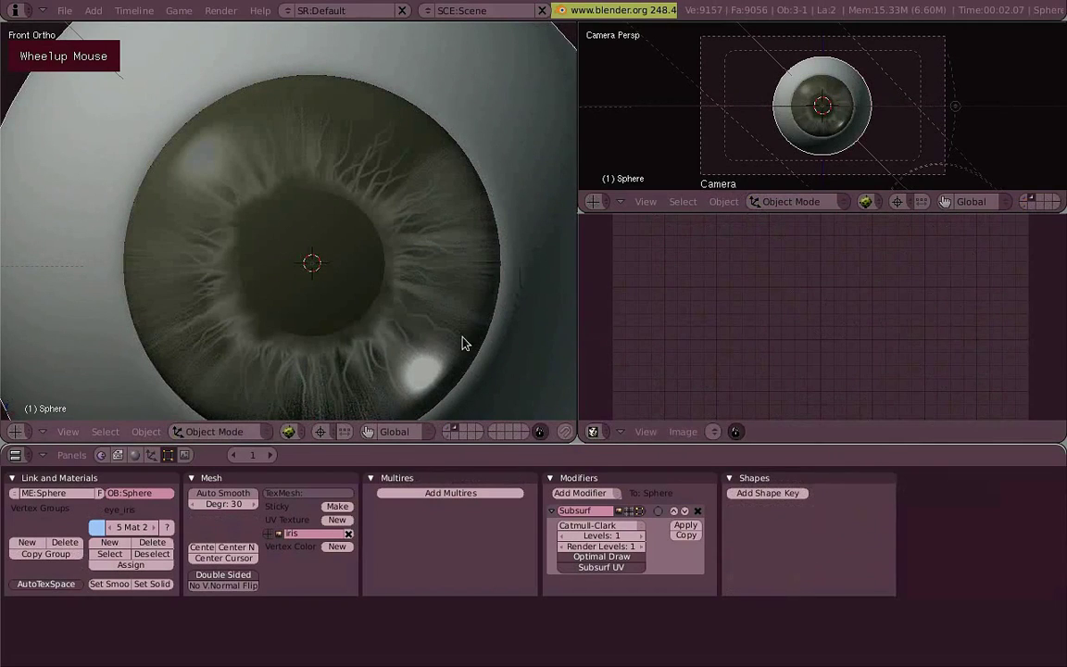
Step: Assign vertex group eye_cornea to material index 1 and render the eyeball with its dark blue iris
{"action": "scroll", "scroll_direction": "down", "scroll_amount": 3}
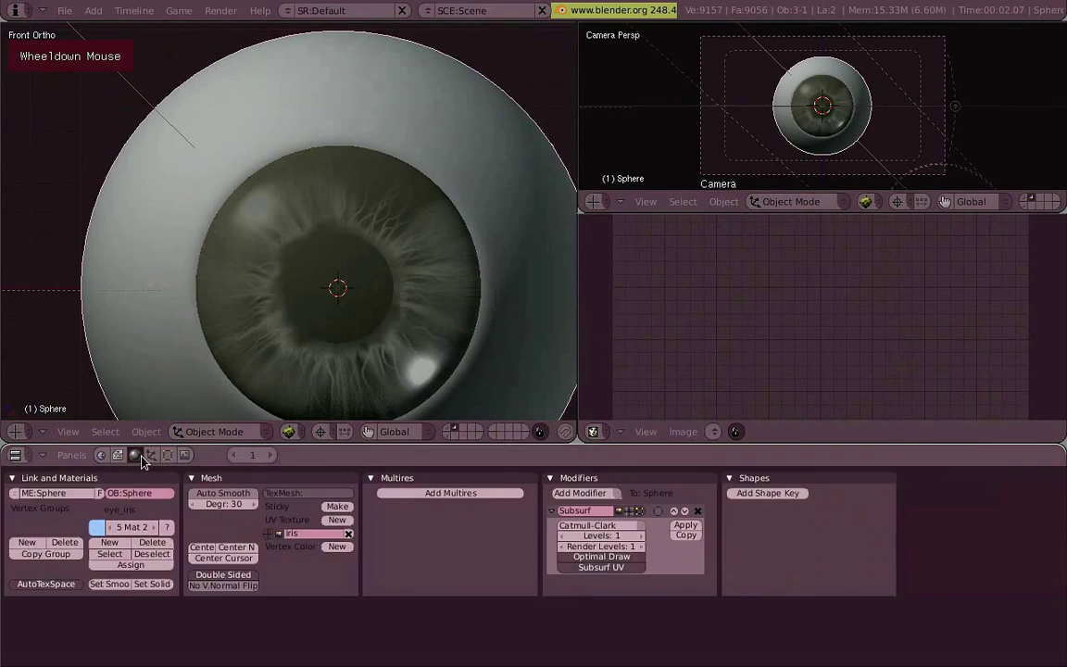
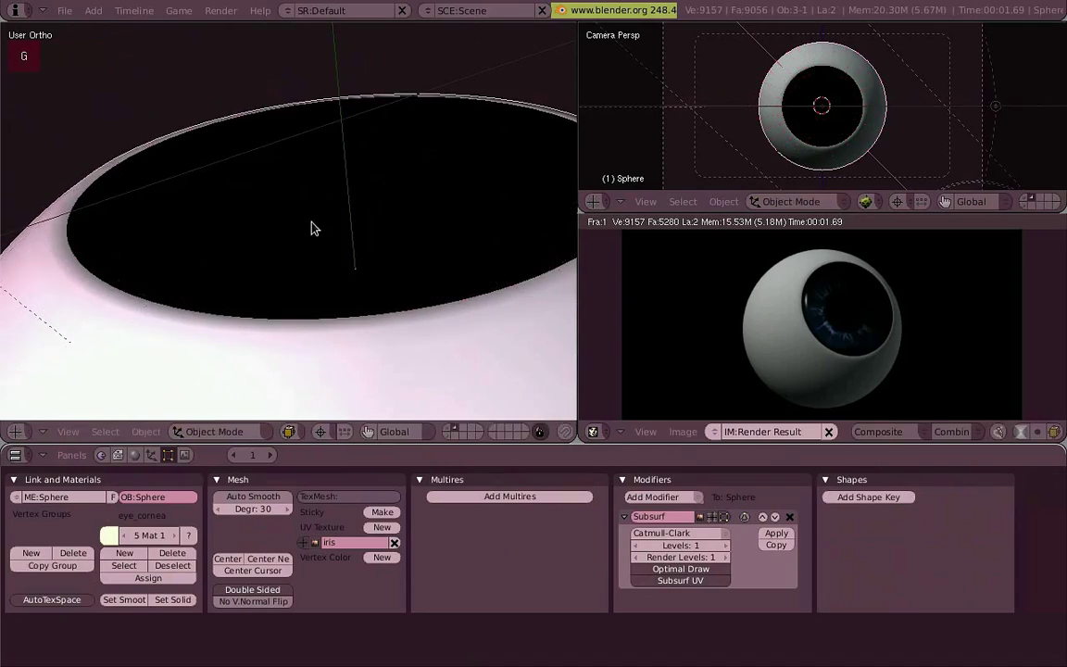
Step: Orbit and zoom the view to look straight at the blue iris and pupil
{"action": "middle_click", "coordinate": [322, 209]}
{"action": "key", "text": "z"}
{"action": "scroll", "scroll_direction": "down", "scroll_amount": 3}
{"action": "middle_click", "coordinate": [296, 281]}
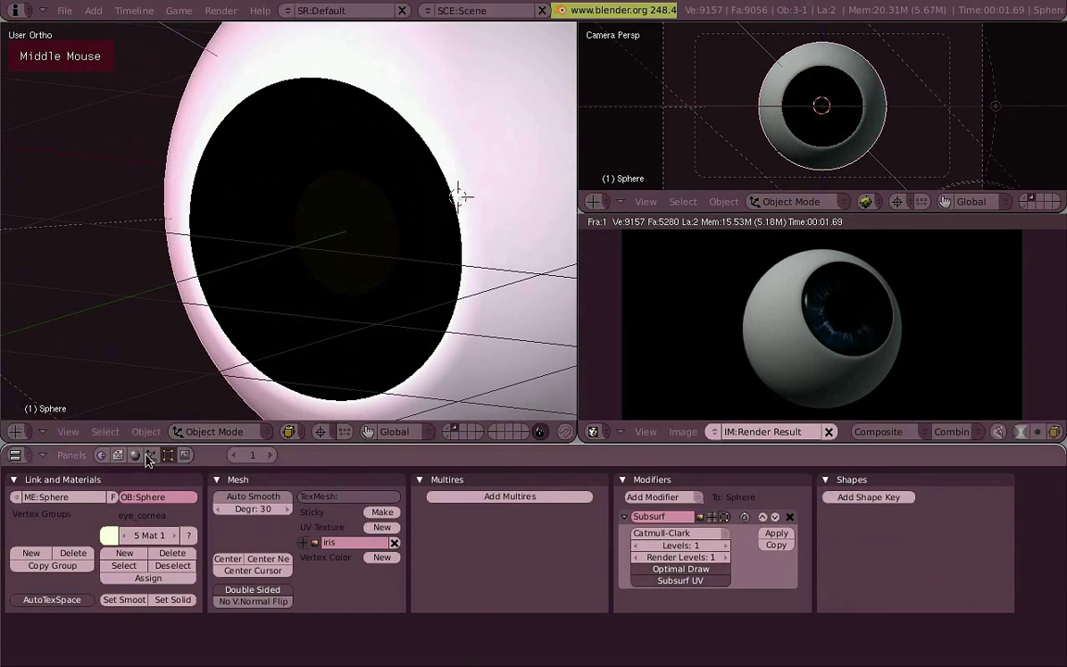
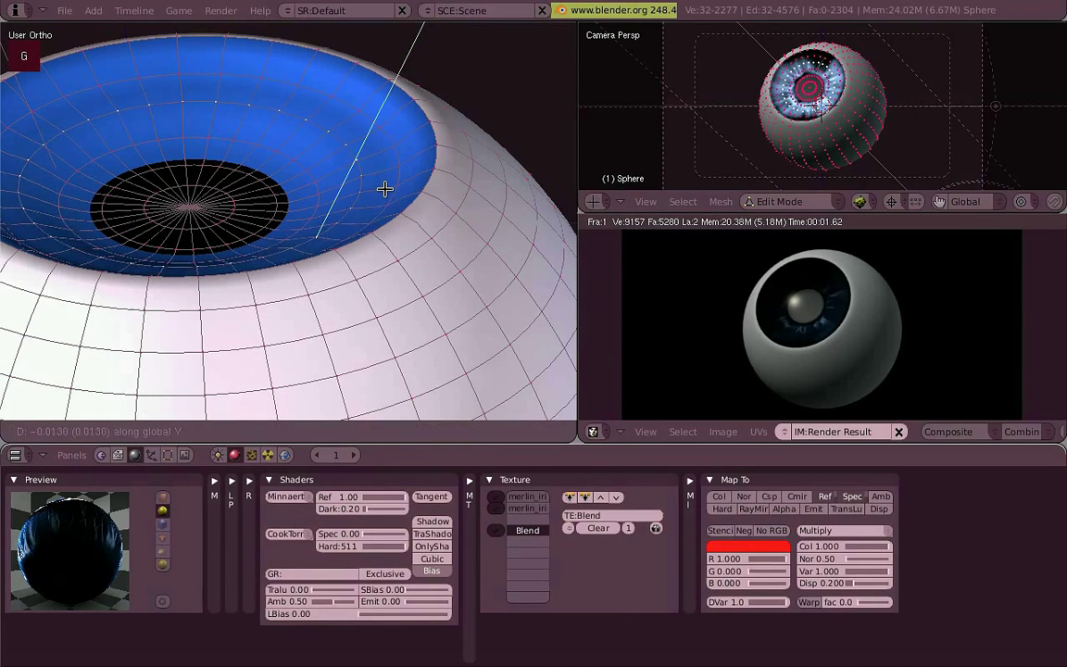
{"action": "scroll", "scroll_direction": "down", "scroll_amount": 3}
{"action": "middle_click", "coordinate": [417, 177]}
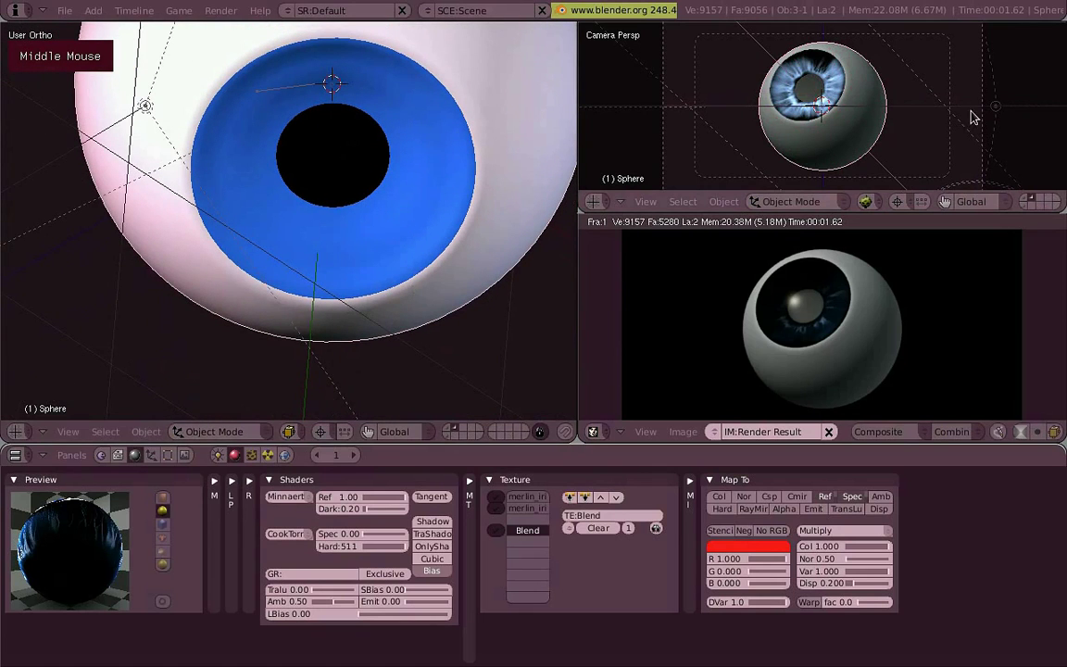